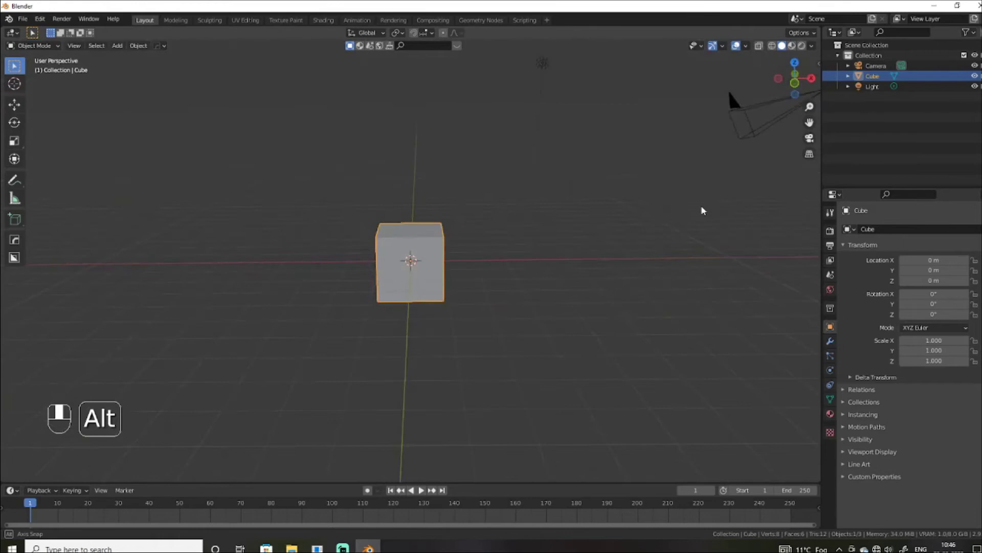
# Orbit above the default cube and back away to view it from a higher, distant angle.
pyautogui.moveTo(238, 237); pyautogui.dragTo(478, 229)
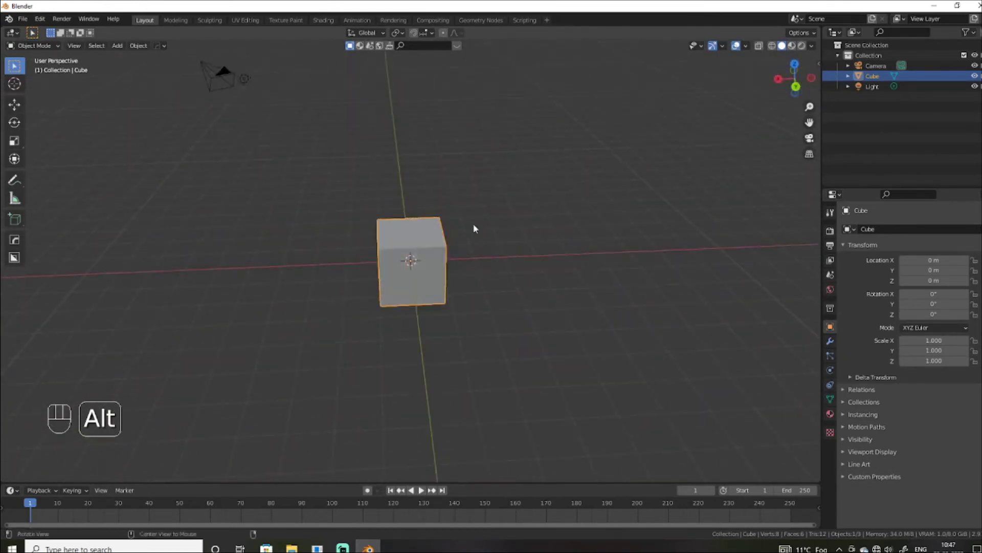
pyautogui.moveTo(606, 289); pyautogui.dragTo(552, 190)
pyautogui.middleClick(624, 353)
pyautogui.moveTo(529, 188); pyautogui.dragTo(624, 284)
pyautogui.moveTo(624, 284); pyautogui.dragTo(555, 208)
pyautogui.middleClick(628, 317)
pyautogui.click(550, 327)
pyautogui.moveTo(316, 310); pyautogui.dragTo(536, 320)
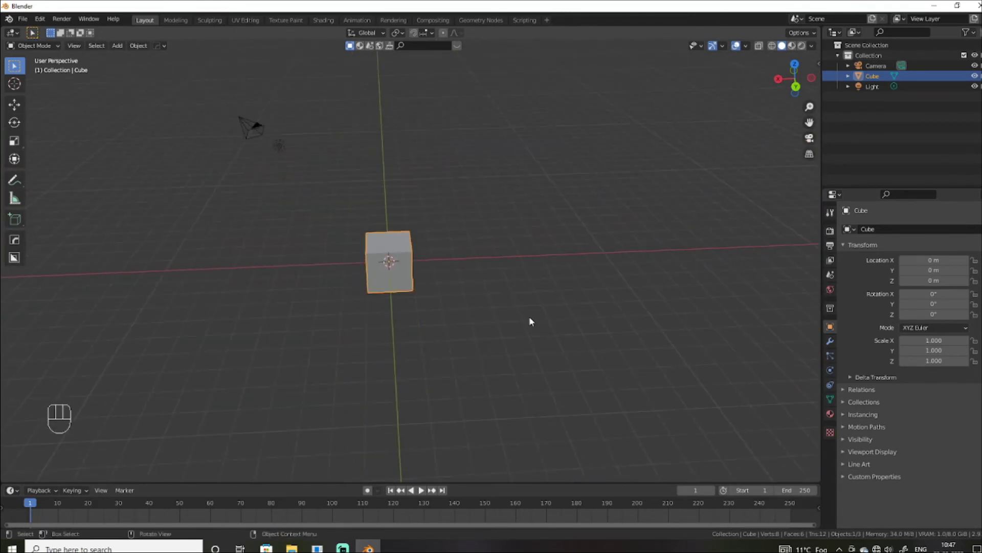
# Circle around the cube, tilting the view to inspect its different sides.
pyautogui.moveTo(527, 301); pyautogui.dragTo(459, 305)
pyautogui.moveTo(458, 305); pyautogui.dragTo(522, 304)
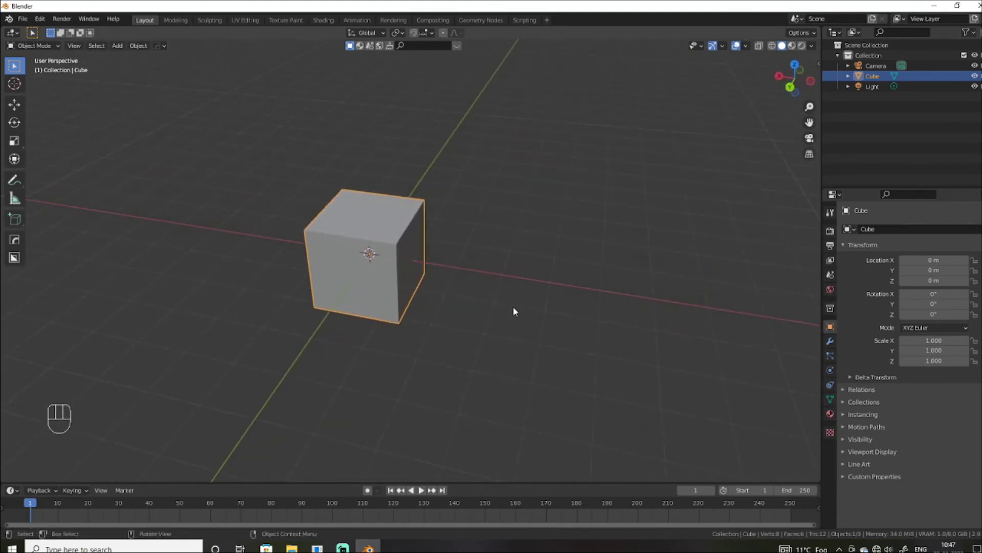
pyautogui.click(482, 304)
pyautogui.click(486, 295)
pyautogui.moveTo(567, 308); pyautogui.dragTo(703, 321)
pyautogui.moveTo(703, 326); pyautogui.dragTo(689, 359)
pyautogui.moveTo(694, 374); pyautogui.dragTo(538, 364)
pyautogui.moveTo(400, 381); pyautogui.dragTo(741, 381)
pyautogui.click(741, 382)
# Move in close to the cube, orbit around it, then back away to see it whole.
pyautogui.middleClick(645, 303)
pyautogui.click(643, 325)
pyautogui.moveTo(627, 347); pyautogui.dragTo(669, 338)
pyautogui.moveTo(670, 337); pyautogui.dragTo(770, 335)
pyautogui.moveTo(532, 351); pyautogui.dragTo(705, 333)
pyautogui.moveTo(639, 367); pyautogui.dragTo(583, 307)
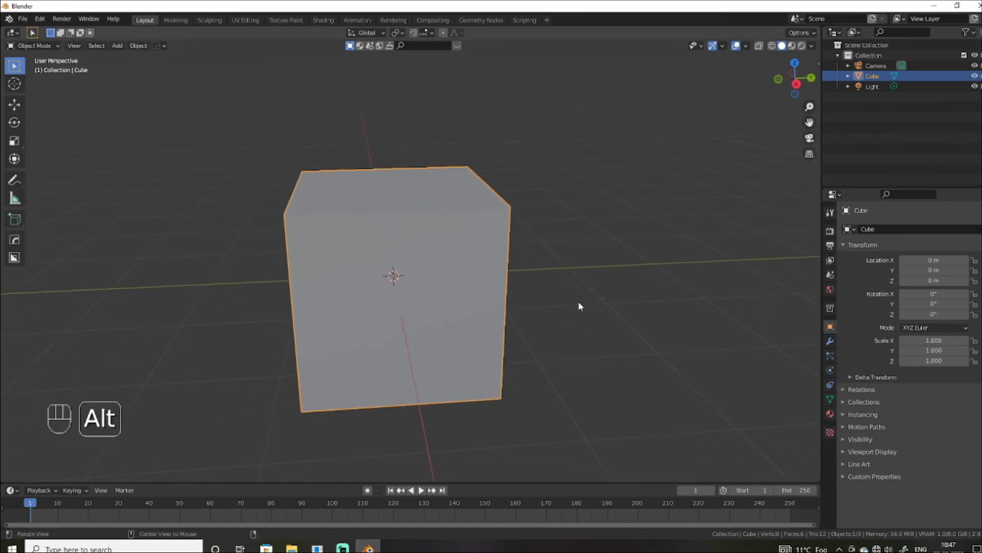
pyautogui.moveTo(587, 310); pyautogui.dragTo(676, 315)
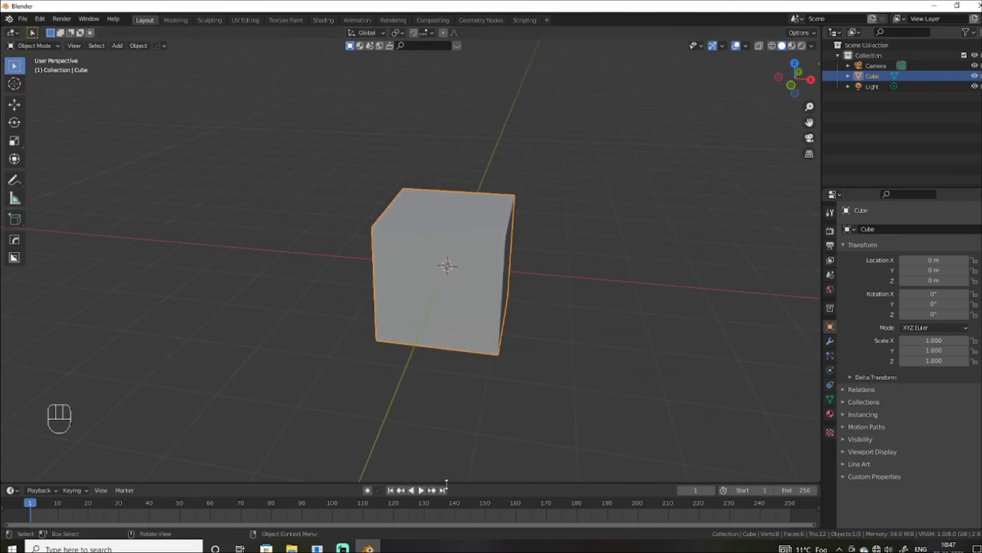